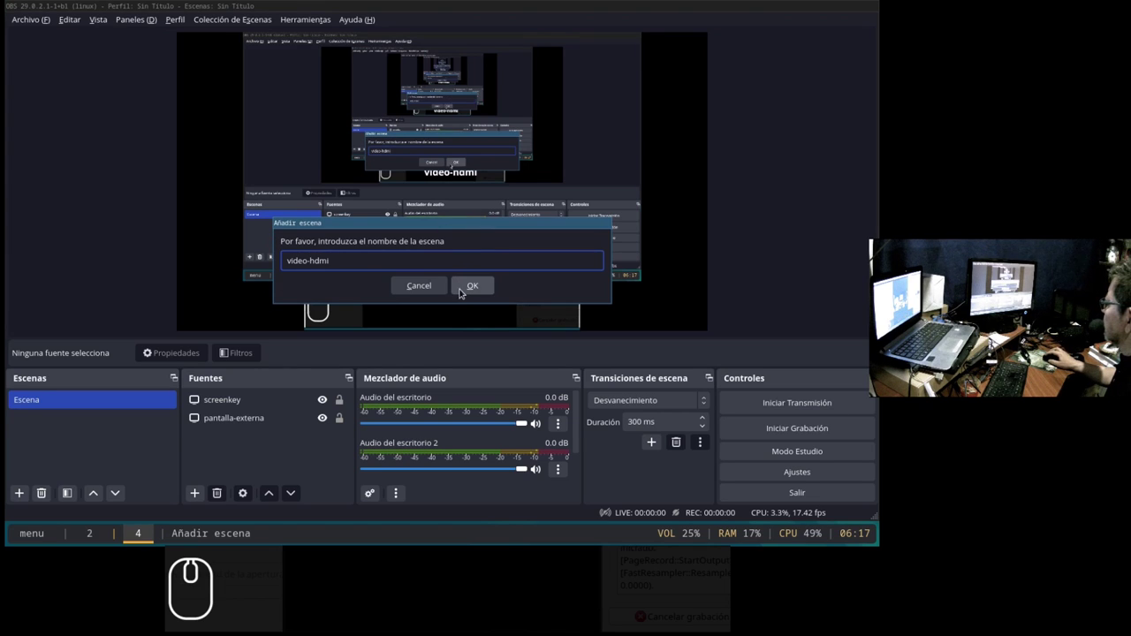
Confirm the new scene named 'video-hdmi'.
click(461, 289)
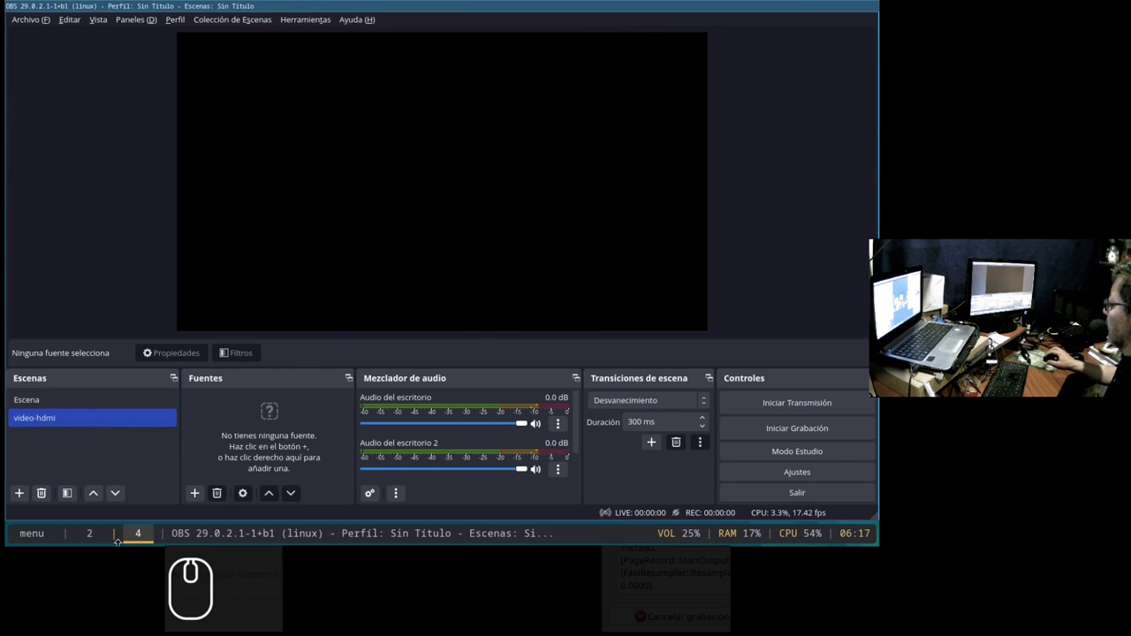
Add a V4L2 video capture source 'capt-hdmi' using the USB Video device.
click(194, 499)
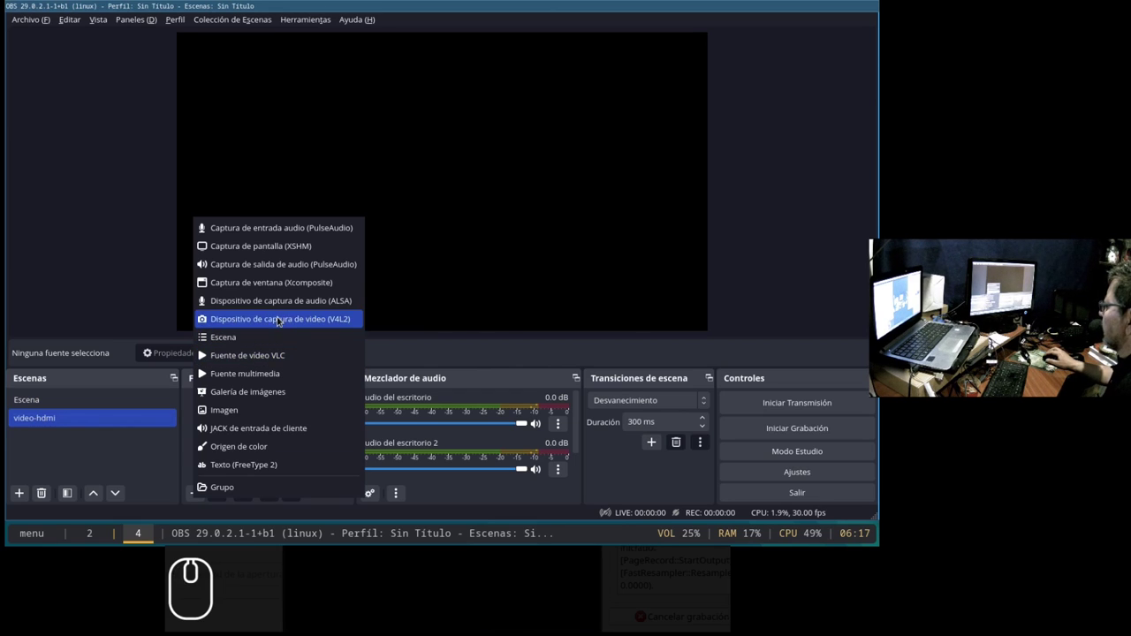
click(279, 317)
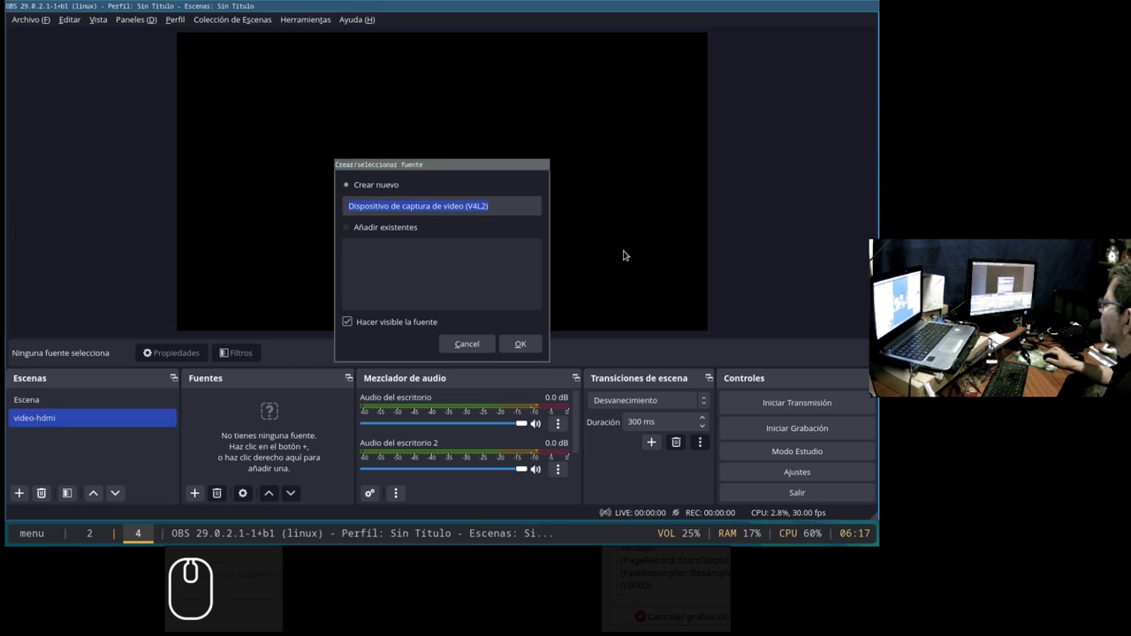
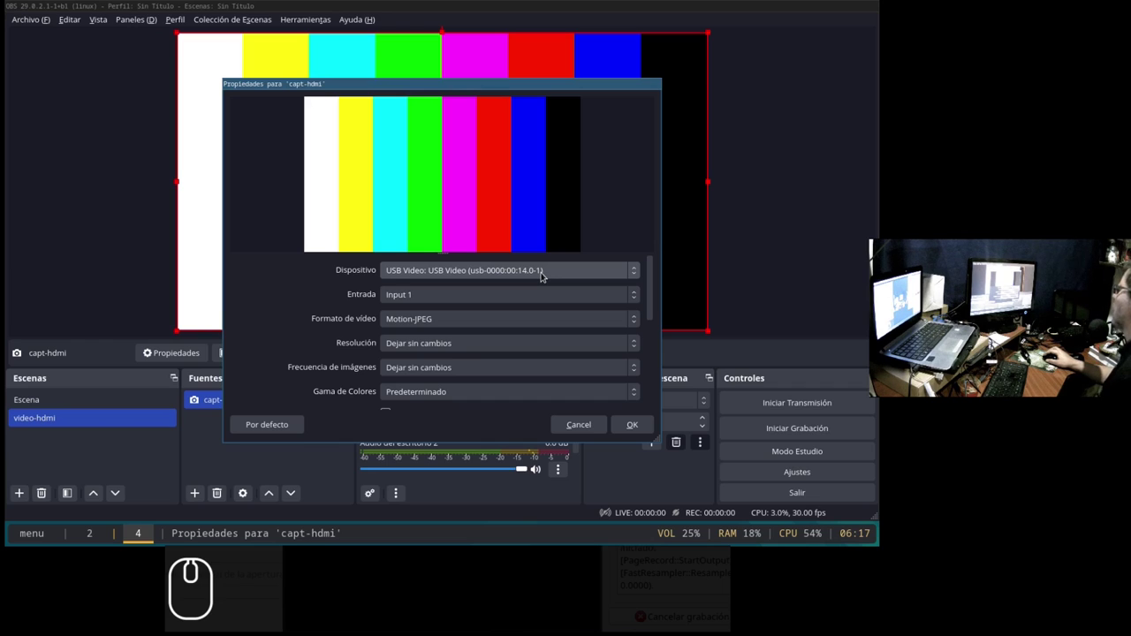
click(543, 273)
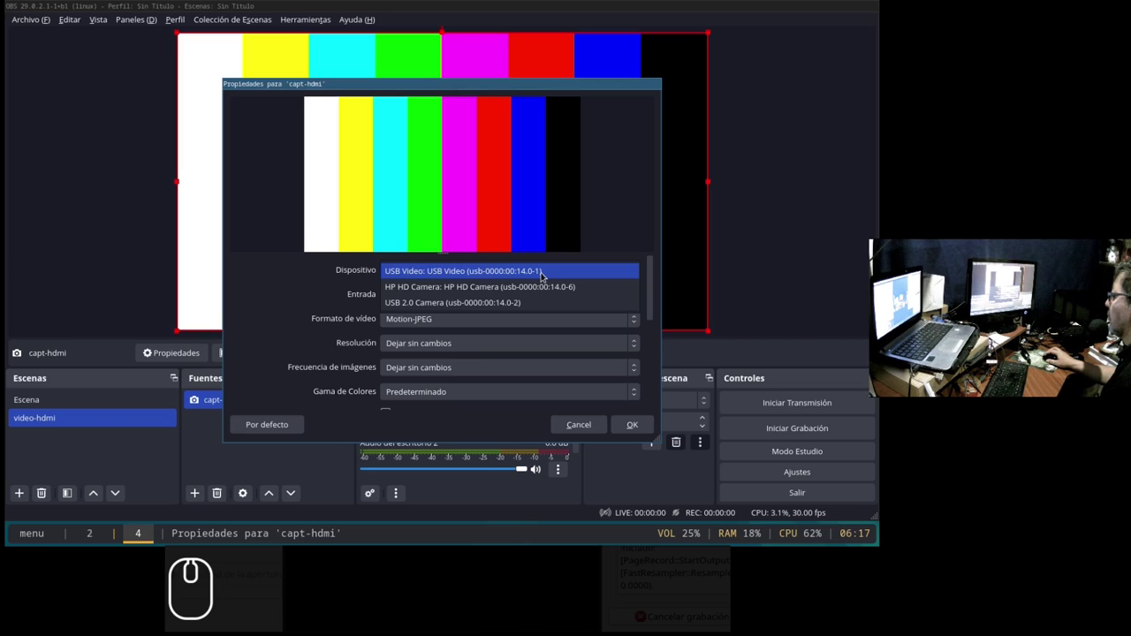
click(543, 274)
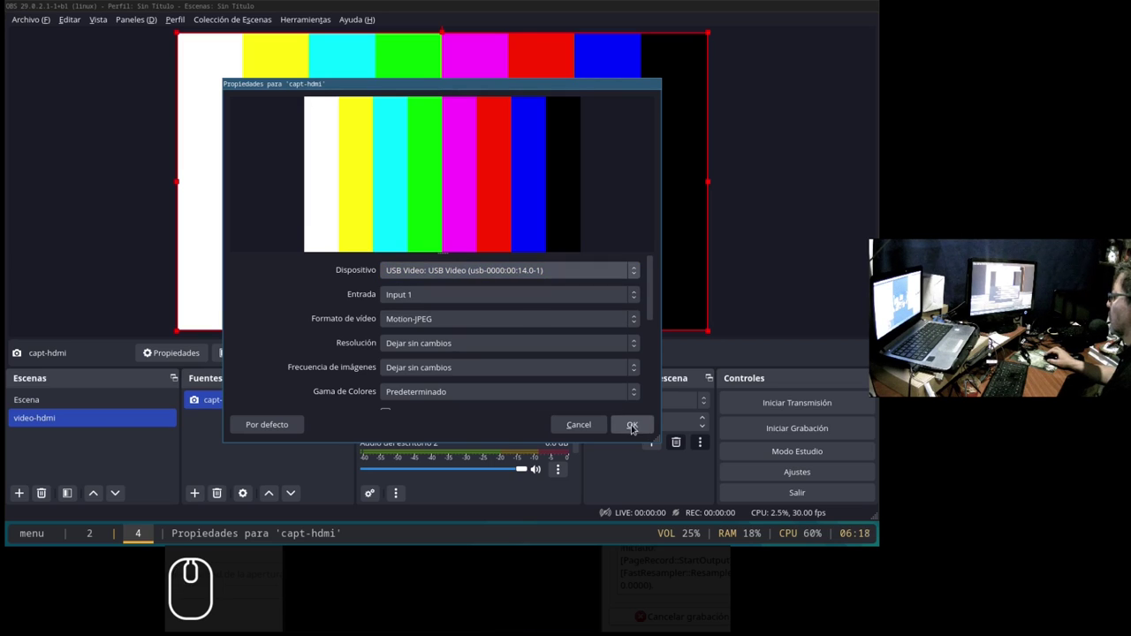
click(633, 425)
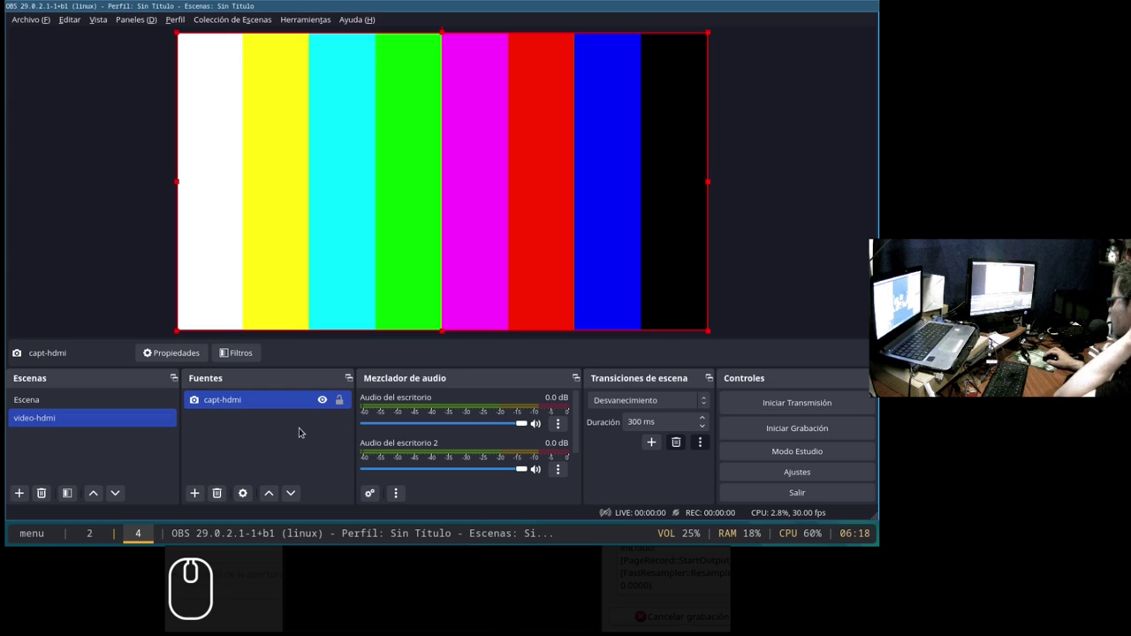
Add an ALSA audio capture source 'microfono' and bring up its input device list.
click(193, 495)
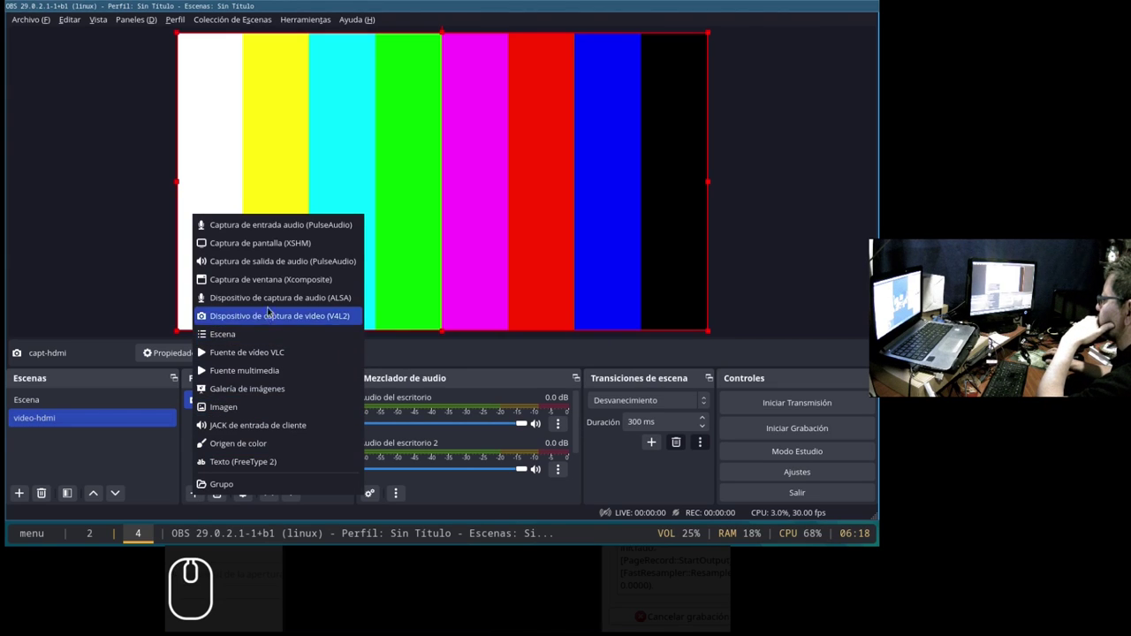
click(271, 304)
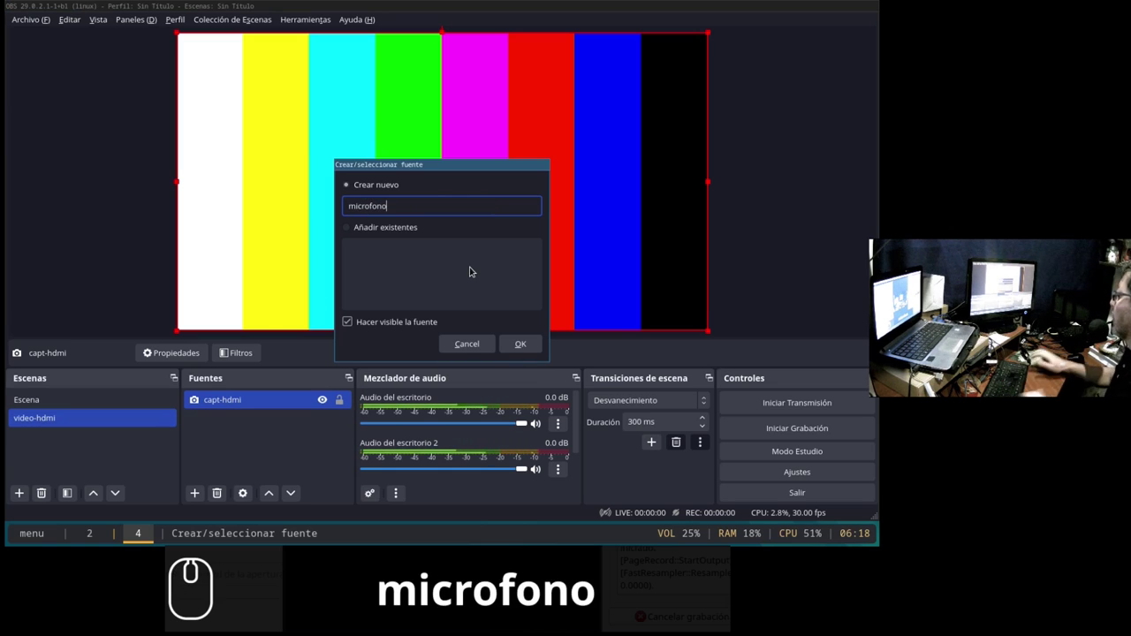
click(530, 346)
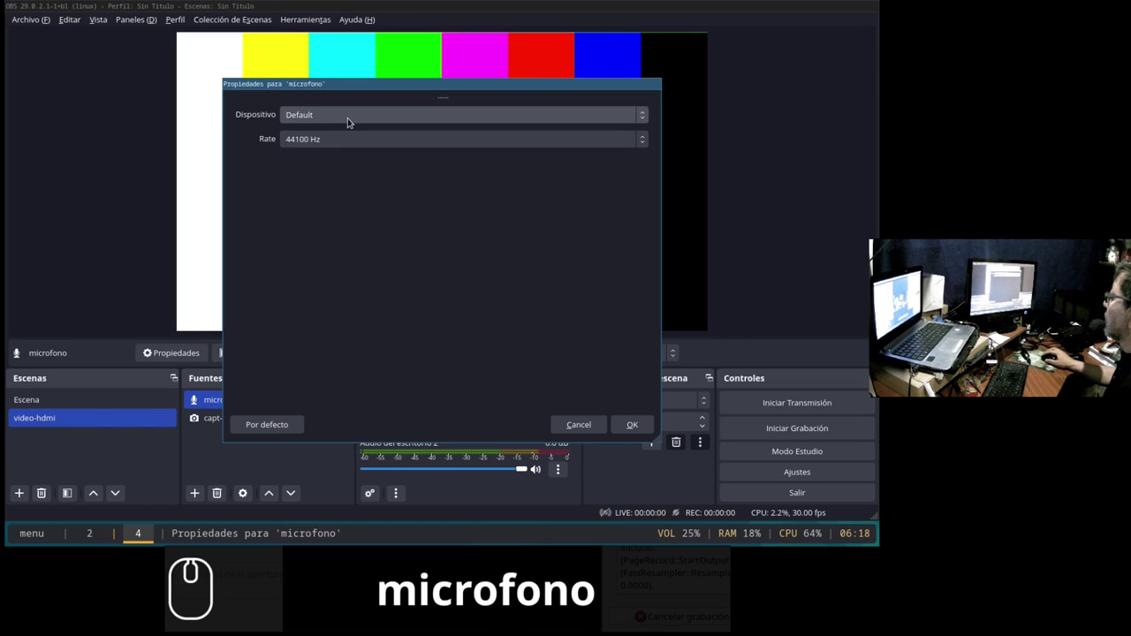
click(350, 117)
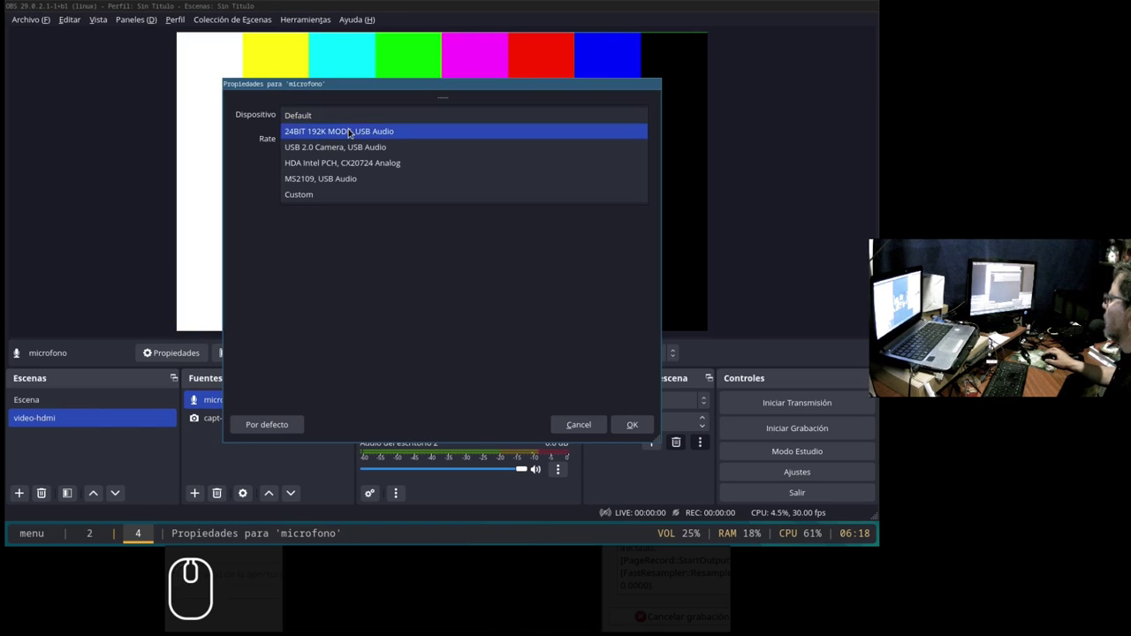